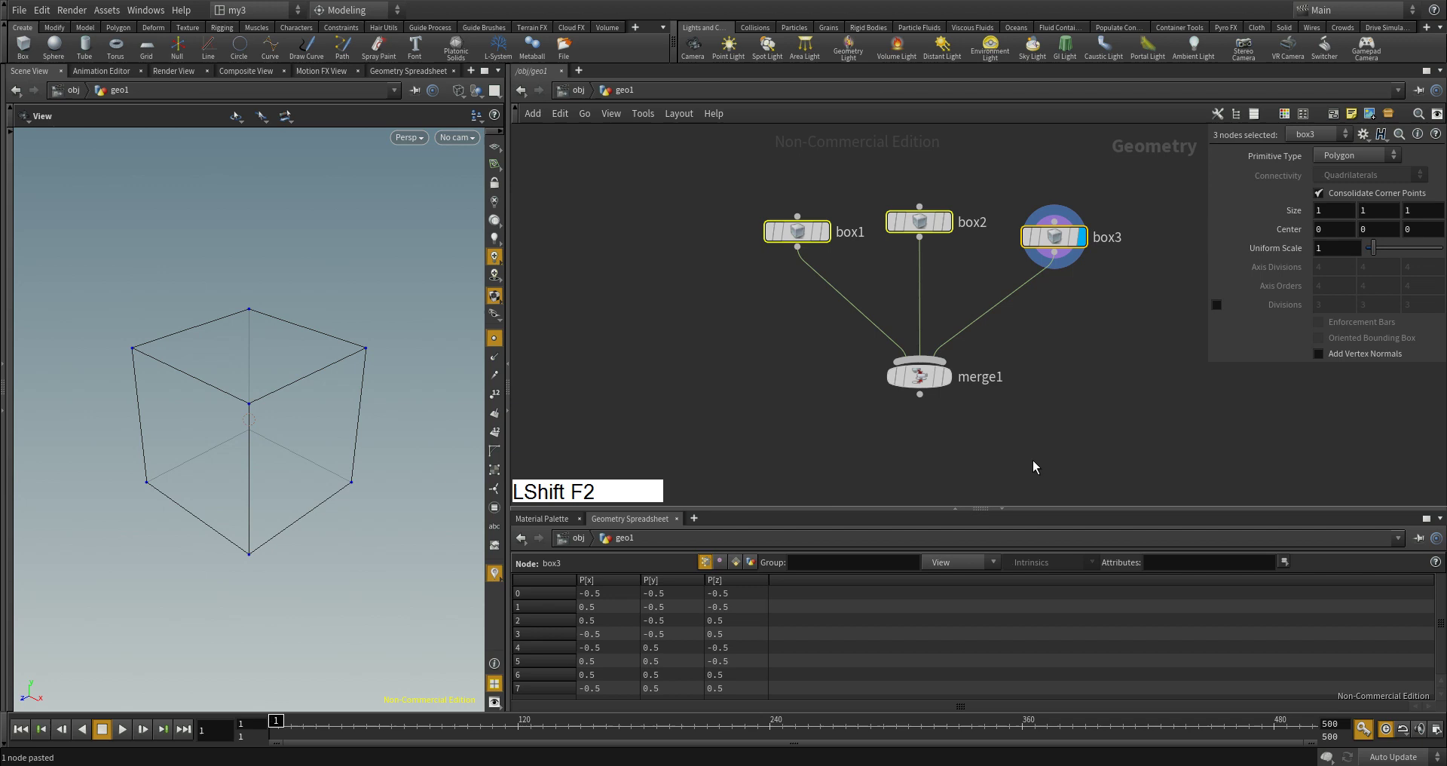
Step: Insert a dot node on each wire from box1, box3 and box2 into merge1
left_click(850, 306)
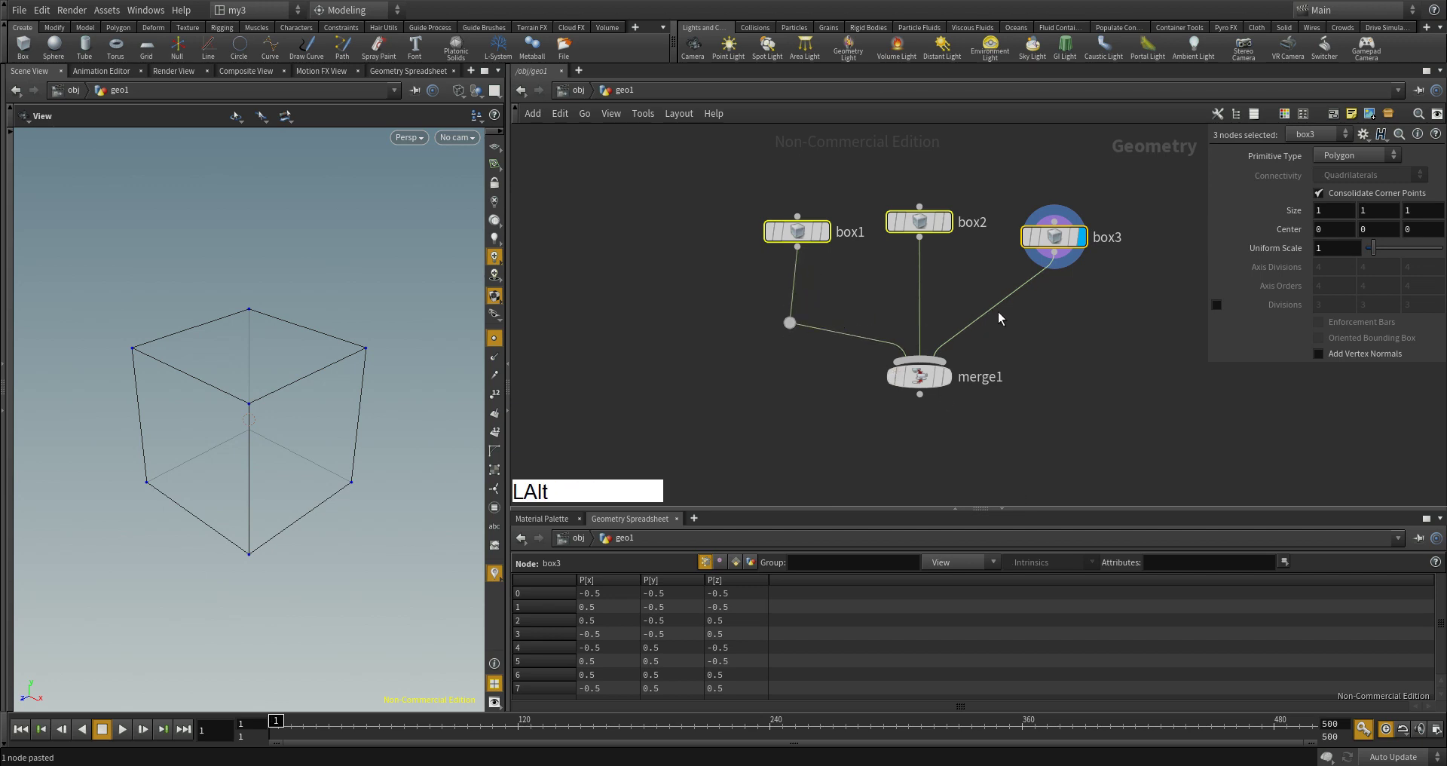
left_click(1074, 334)
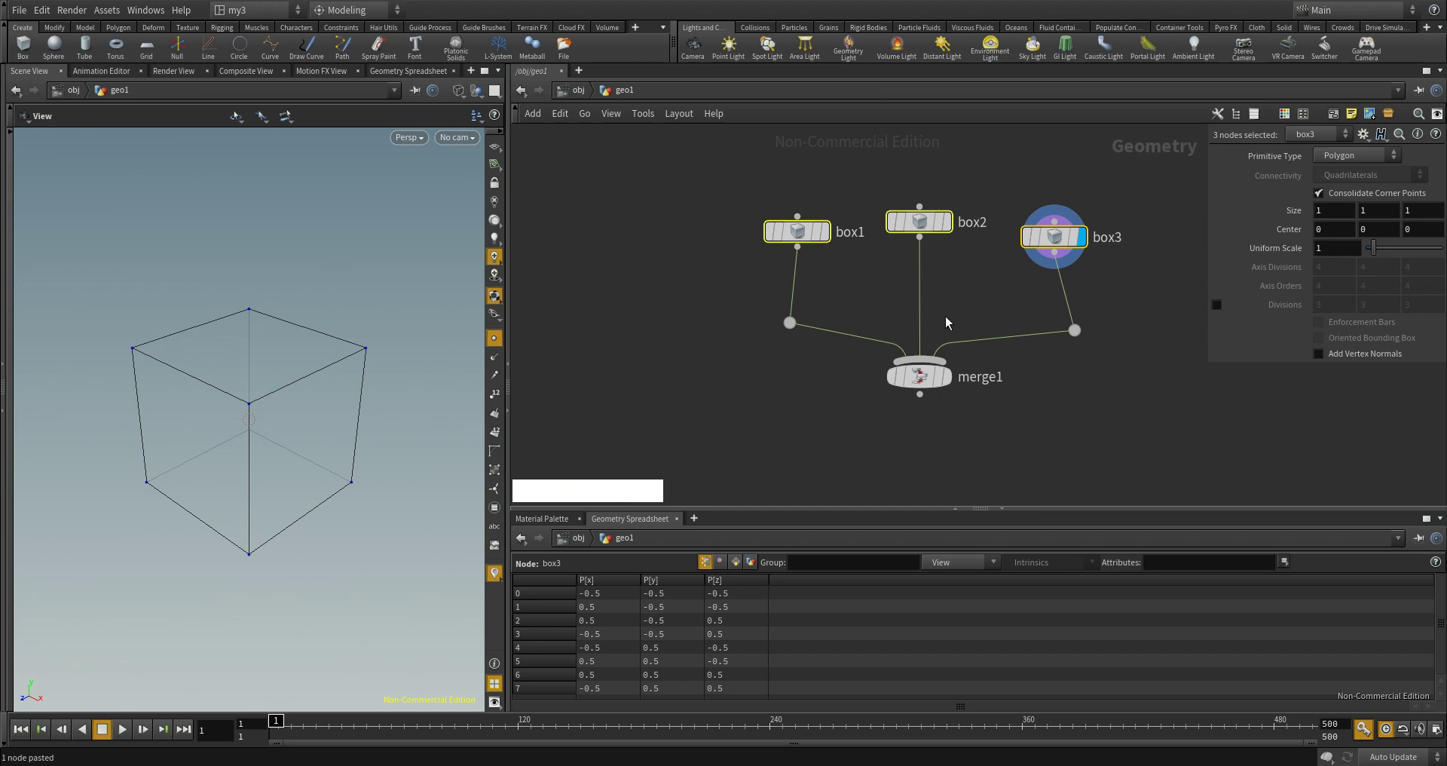
left_click(921, 304)
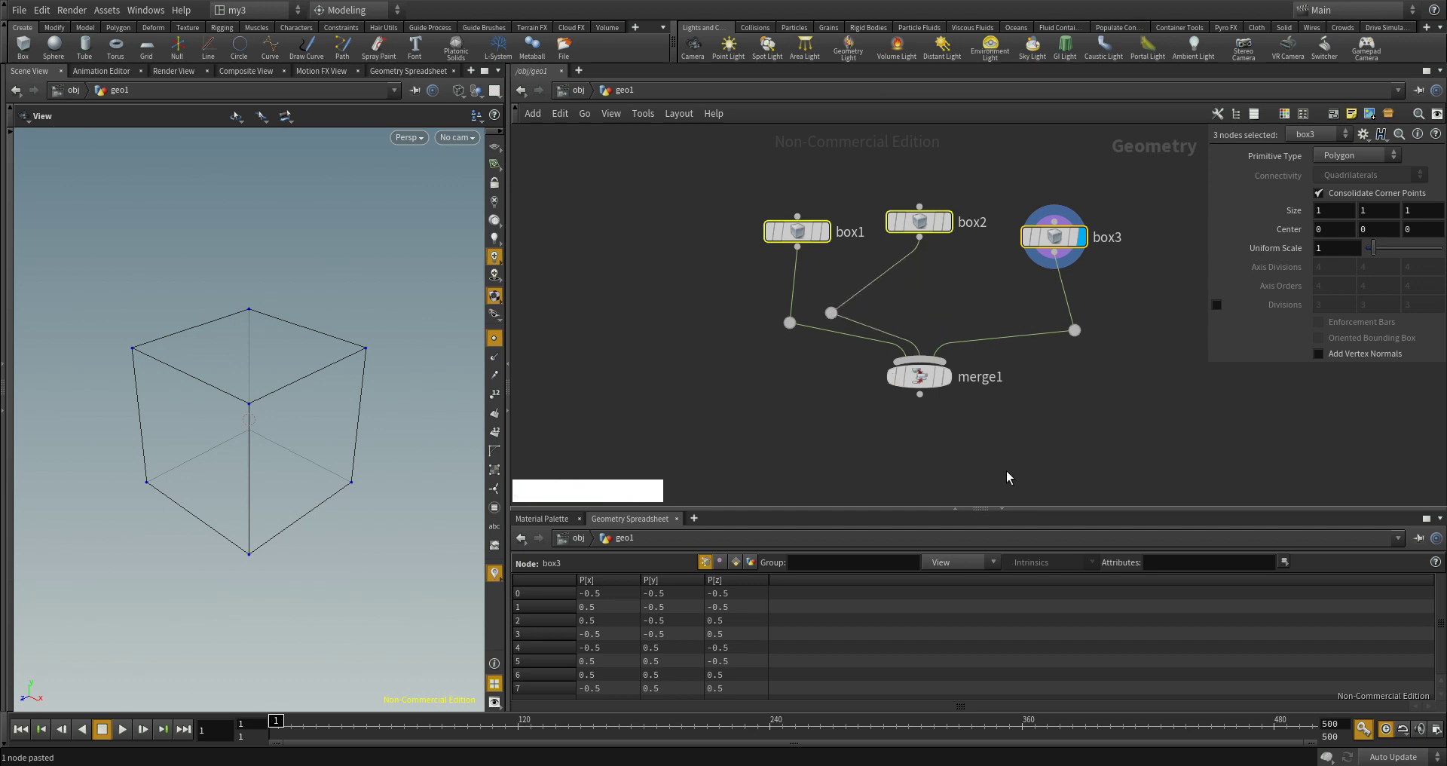